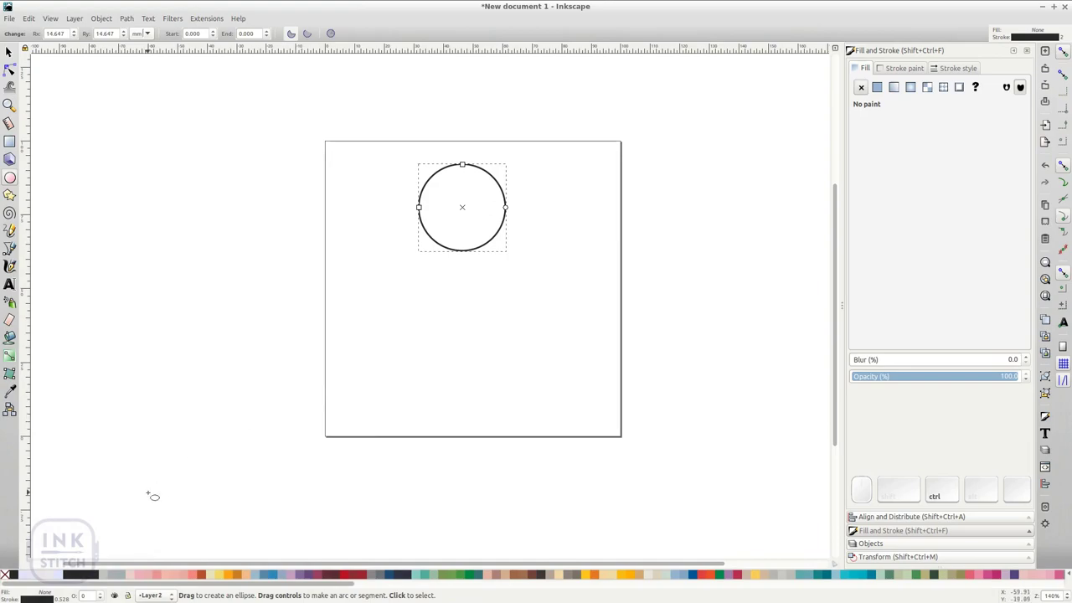
Step: Remove the circle's outline via the X swatch so it has no stroke
left_click(9, 576)
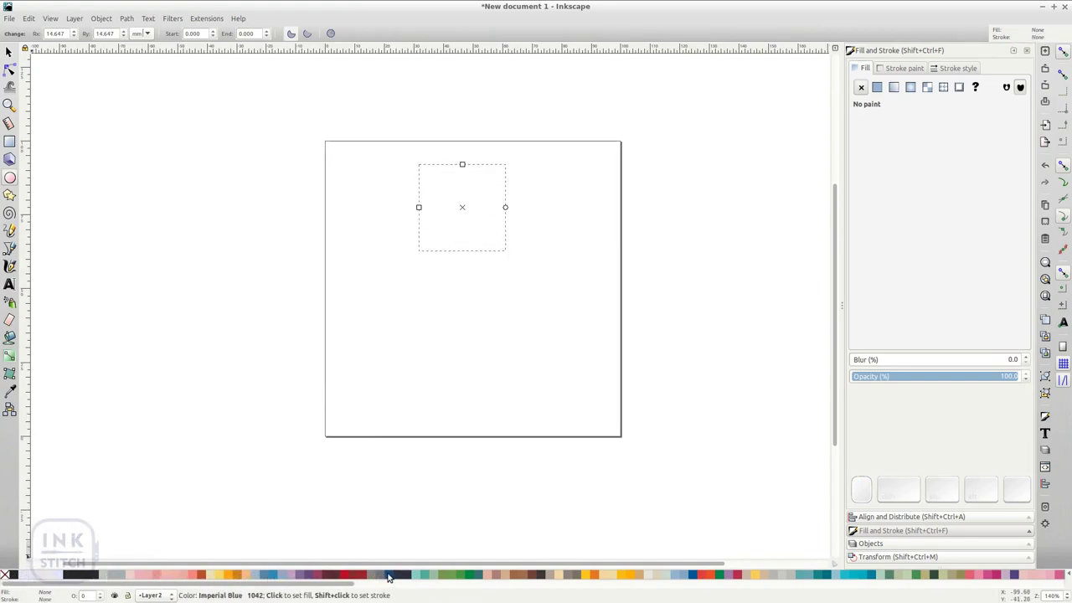
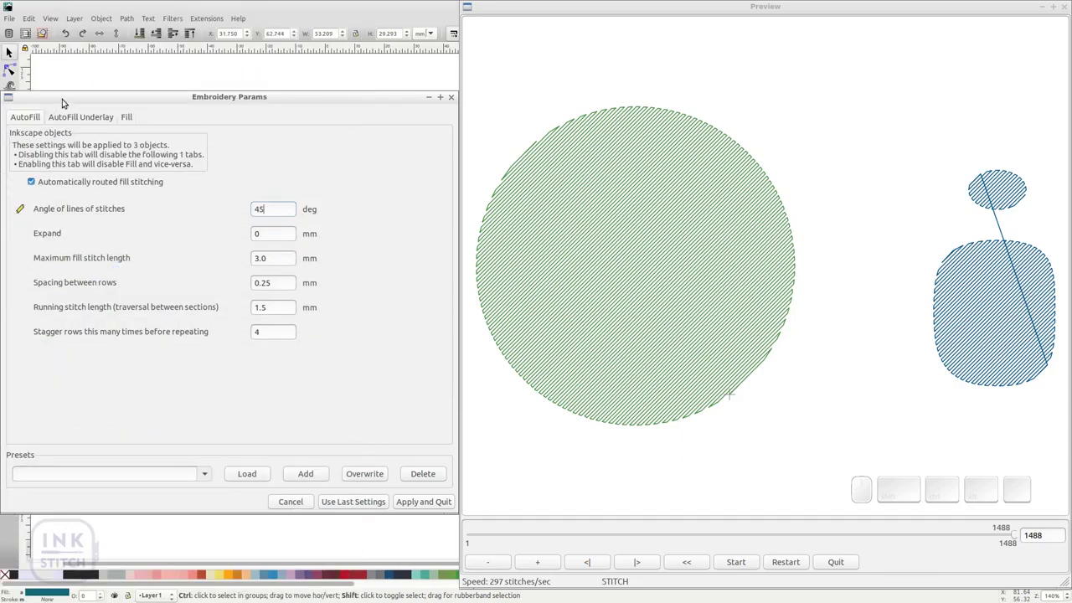
Step: Enable fill underlay for the 45° auto-fill objects in Embroidery Params
left_click(68, 115)
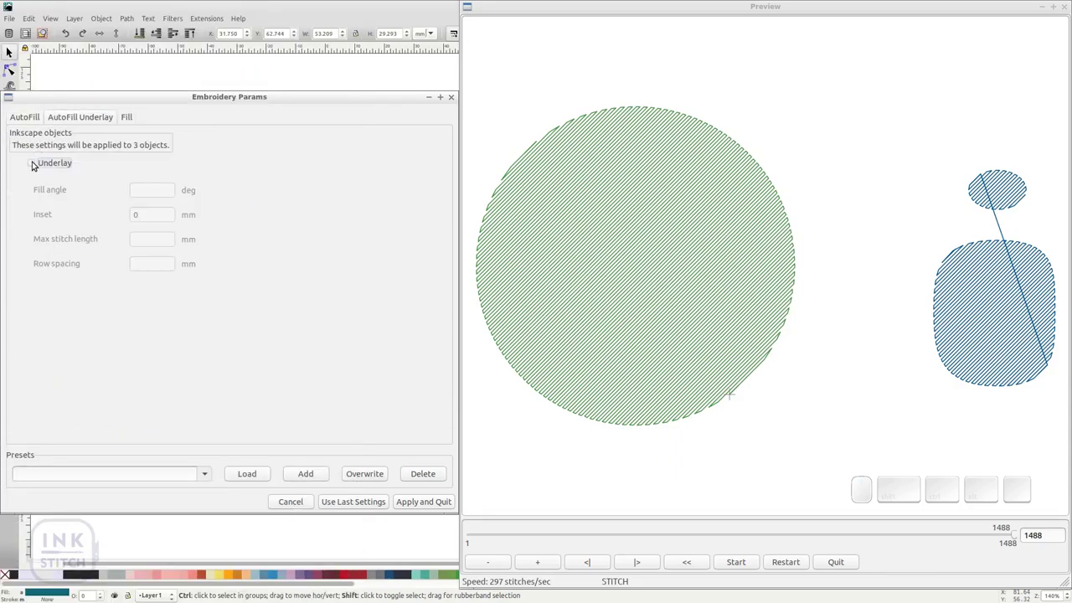
left_click(36, 157)
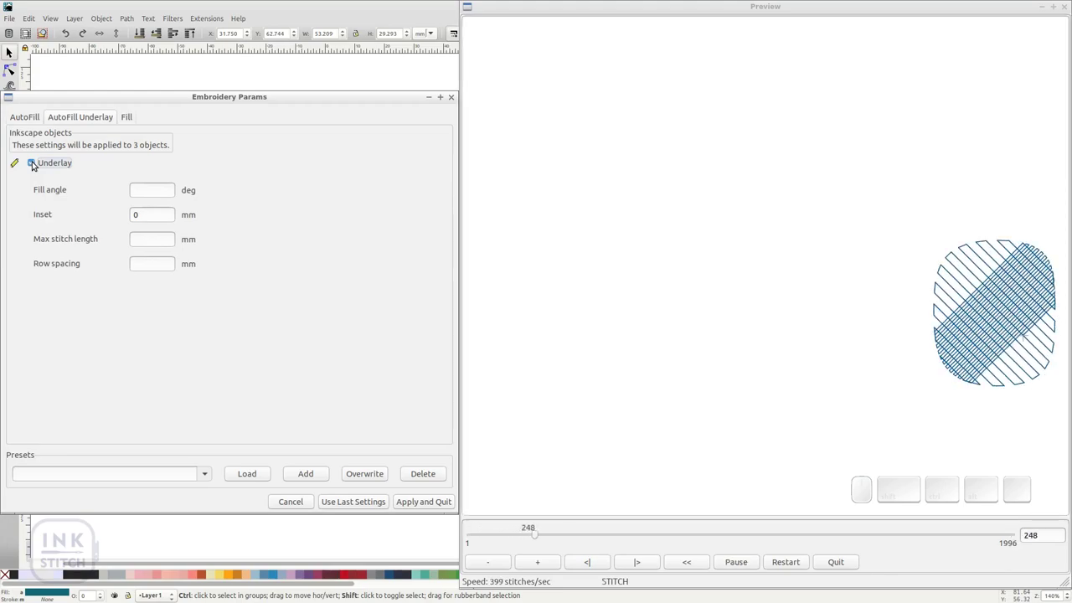